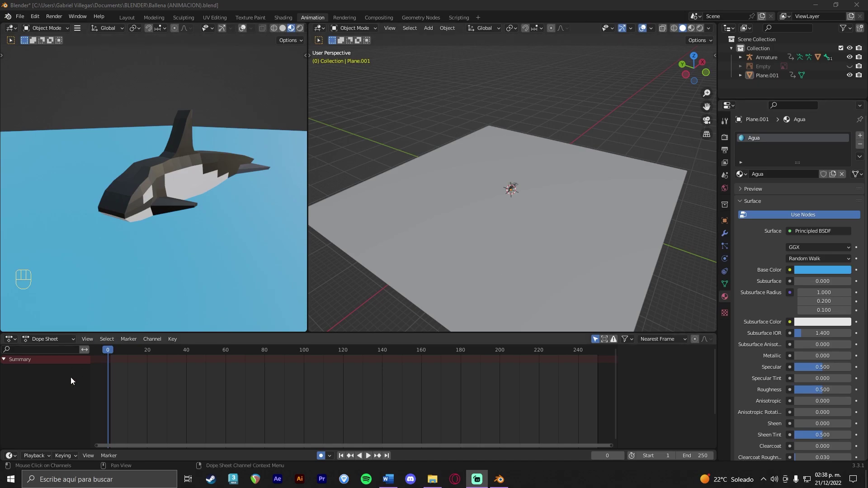
Step: Scrub and play the whale animation in the timeline to preview it, then return to the start
drag(111, 356, 624, 365)
click(374, 461)
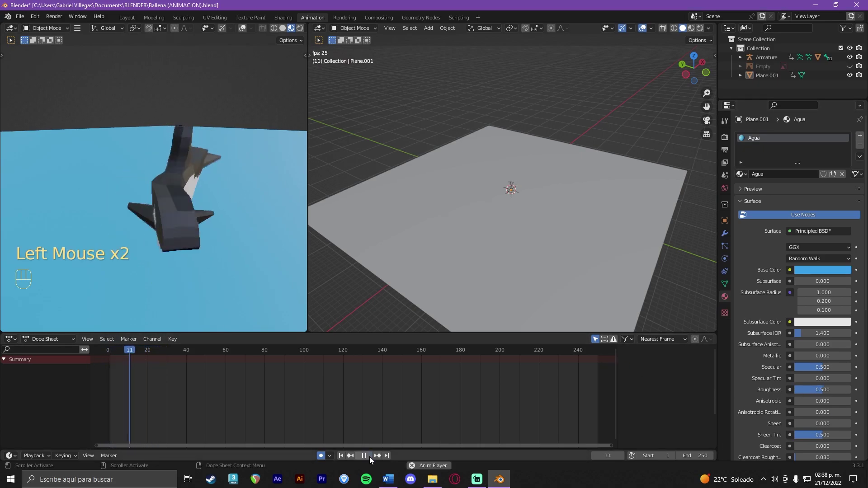
click(374, 460)
drag(155, 352, 619, 361)
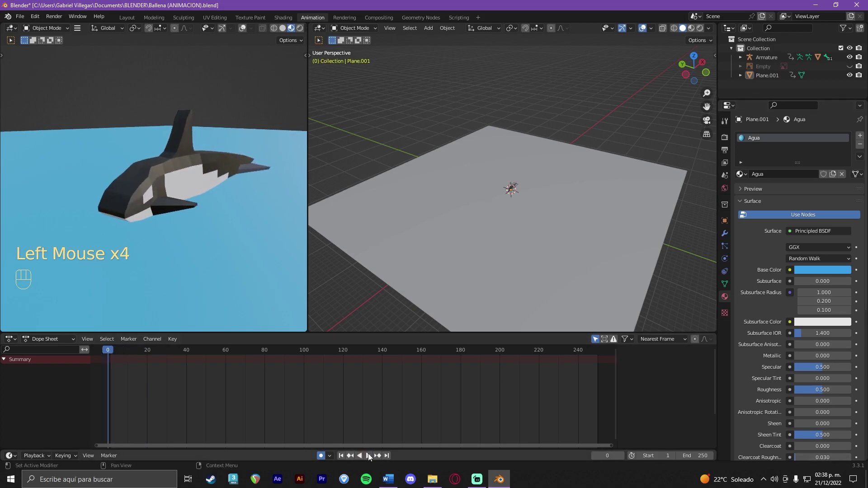
click(374, 457)
click(368, 460)
drag(160, 356, 584, 357)
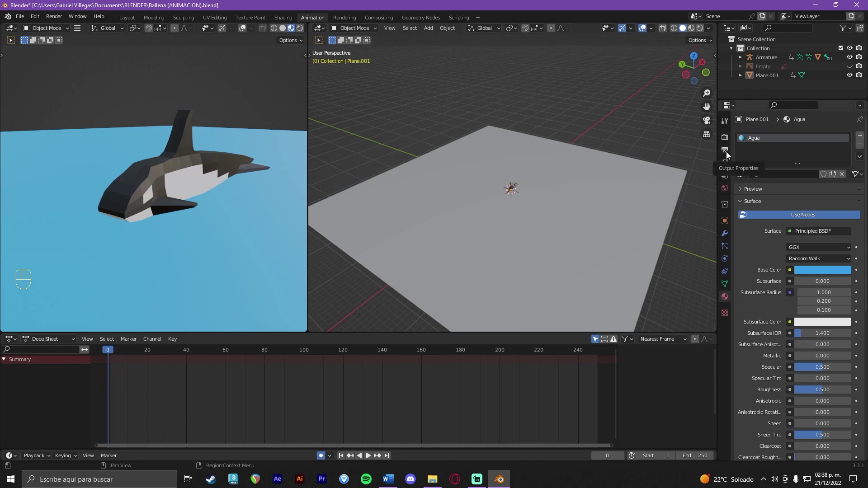
Step: Show the Output Properties with the 1920×1080, 24 fps, frames 1–250 output panel
click(726, 155)
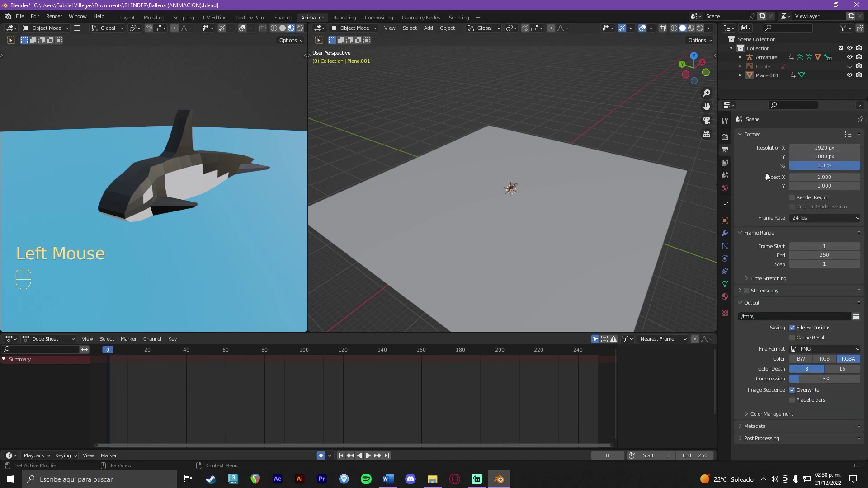
scroll(down, 3)
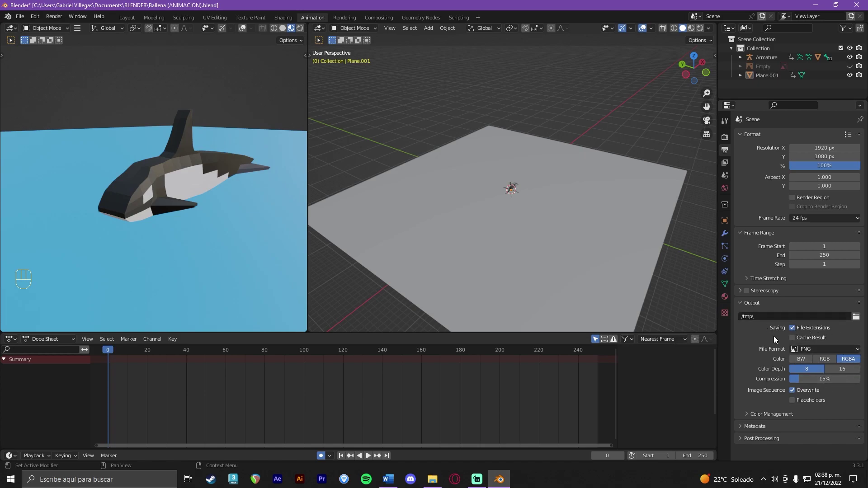
Step: Set the output file format to AVI Raw and switch to the Eevee render settings
drag(811, 350, 831, 388)
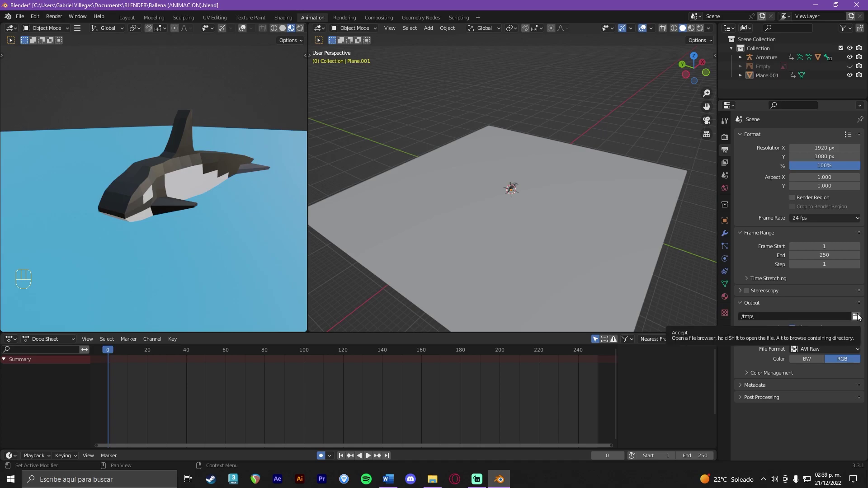
click(863, 318)
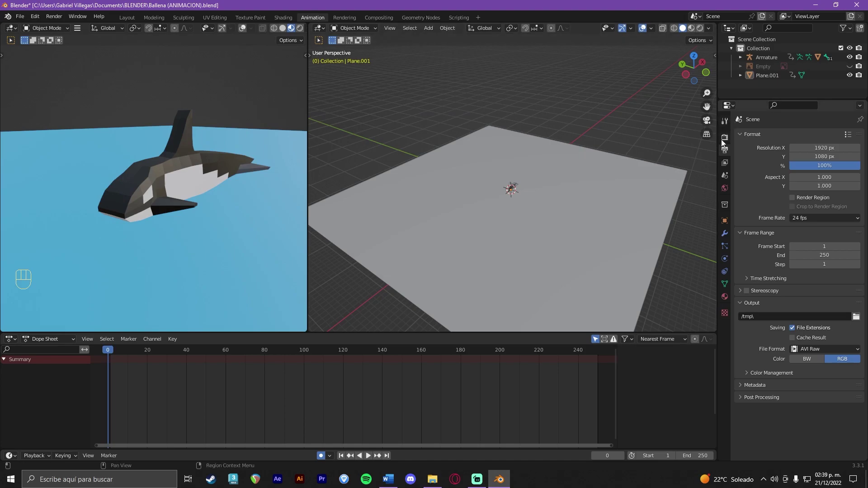
click(726, 143)
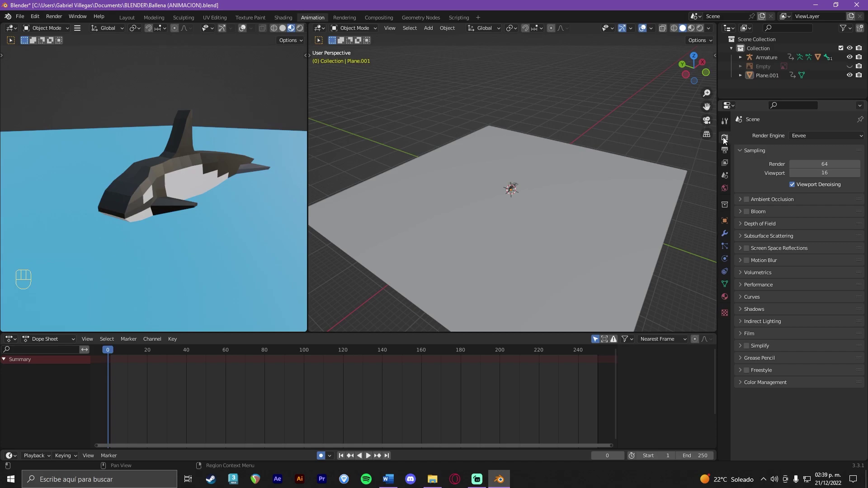
drag(803, 137, 803, 152)
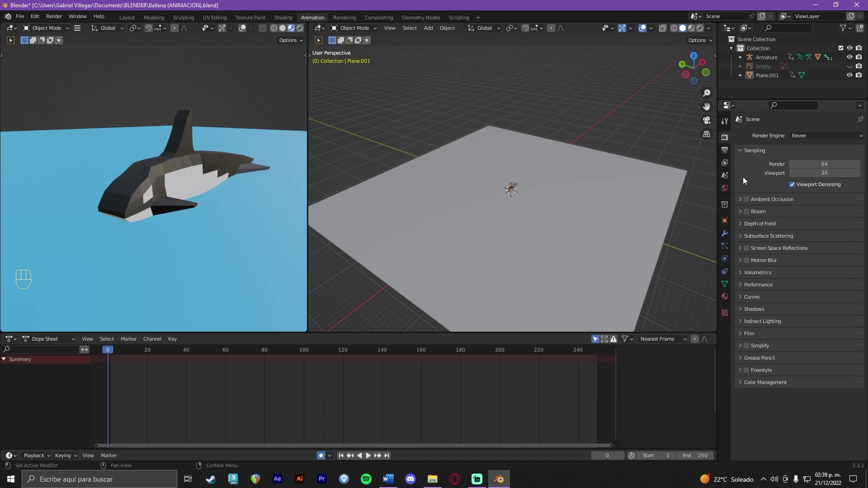
Step: Enable Bloom in the Eevee render settings
click(748, 213)
click(750, 213)
click(751, 215)
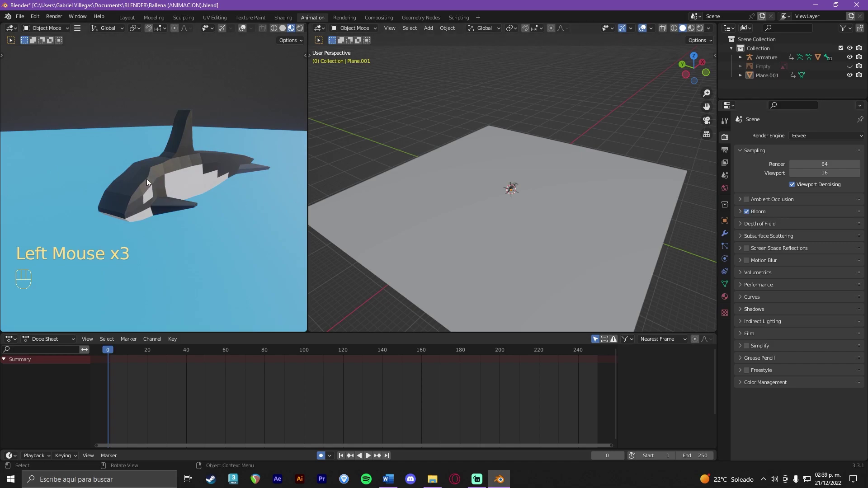
click(750, 217)
click(750, 216)
click(750, 217)
click(751, 217)
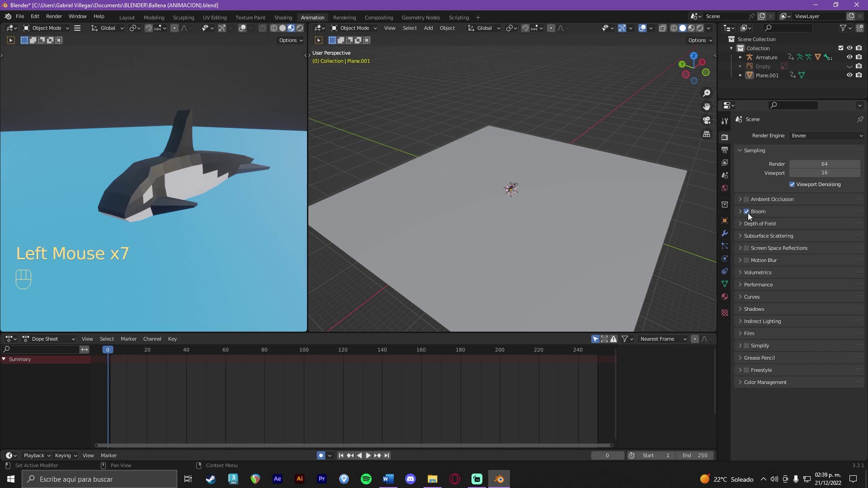
click(750, 216)
click(750, 216)
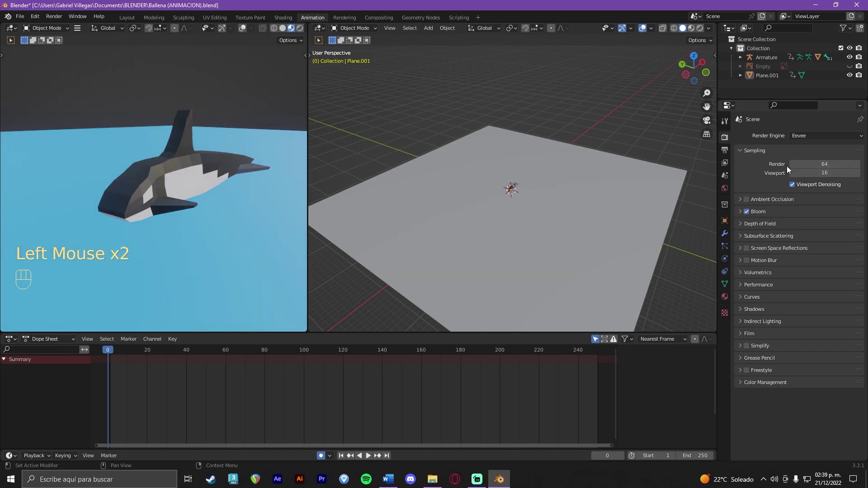
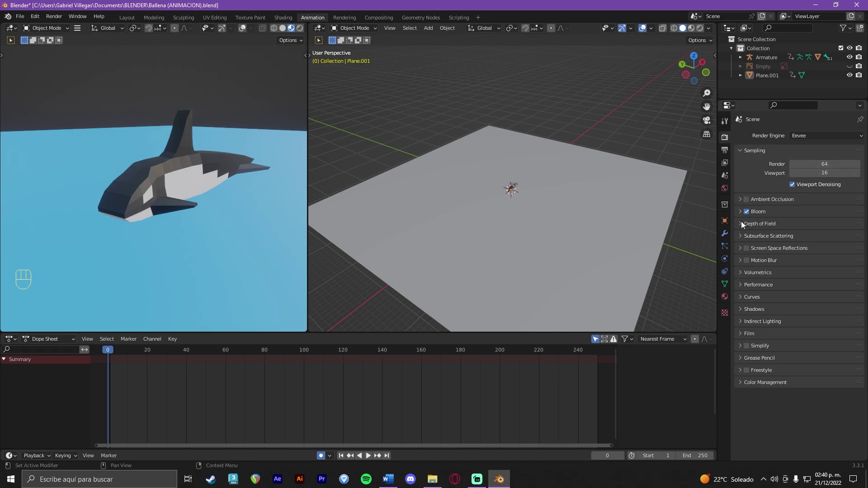
click(745, 225)
click(745, 224)
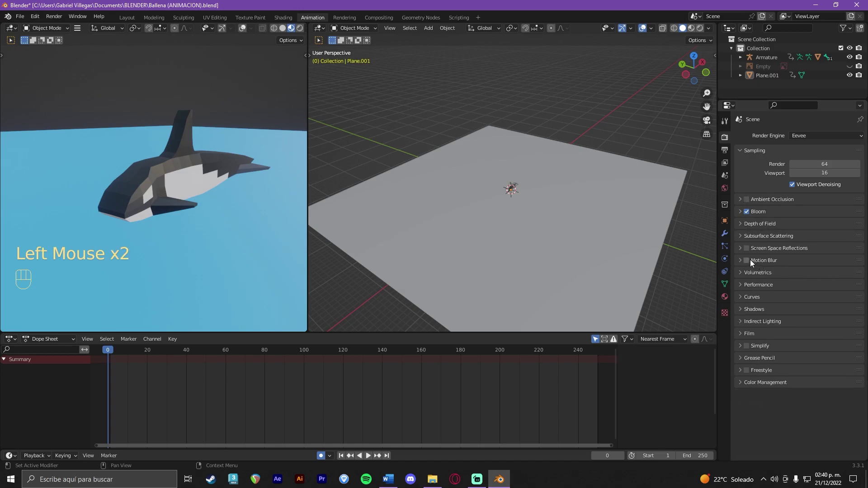
click(752, 263)
click(750, 263)
click(751, 252)
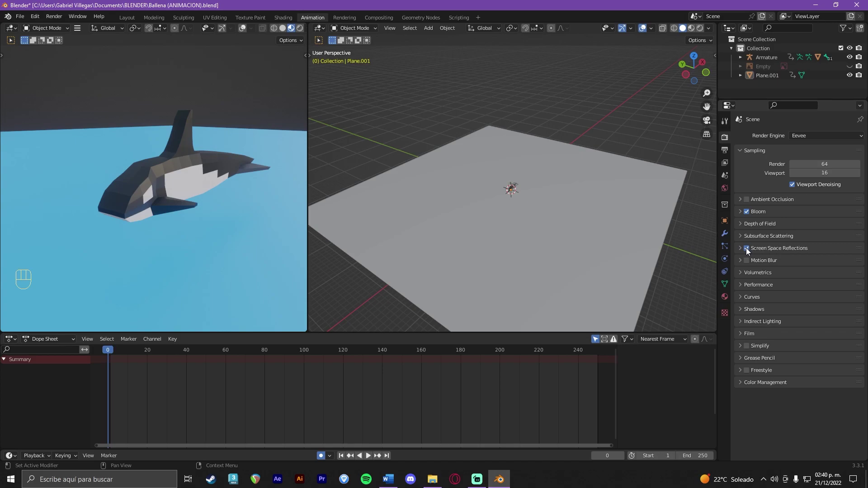
scroll(up, 3)
drag(163, 214, 163, 202)
scroll(down, 3)
middle_click(163, 194)
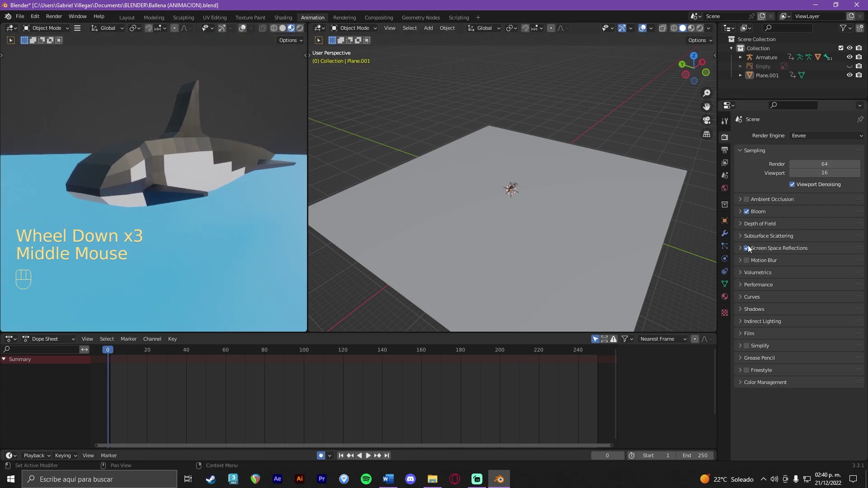
click(749, 252)
click(749, 252)
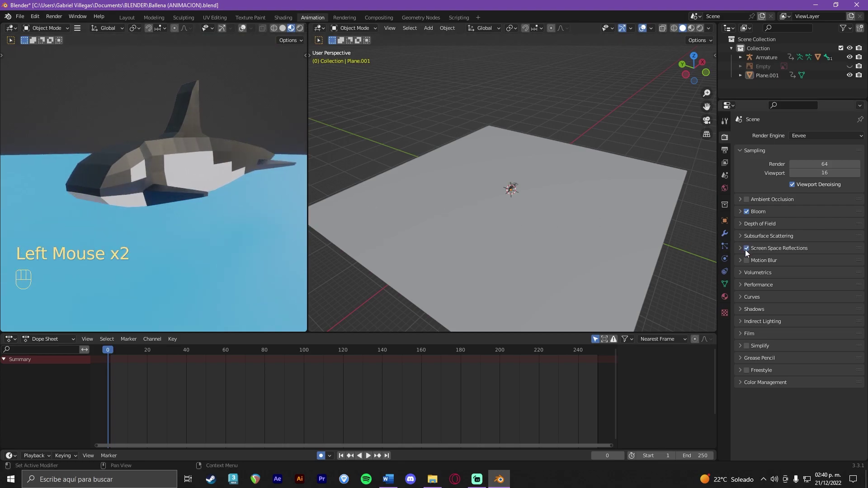
click(748, 253)
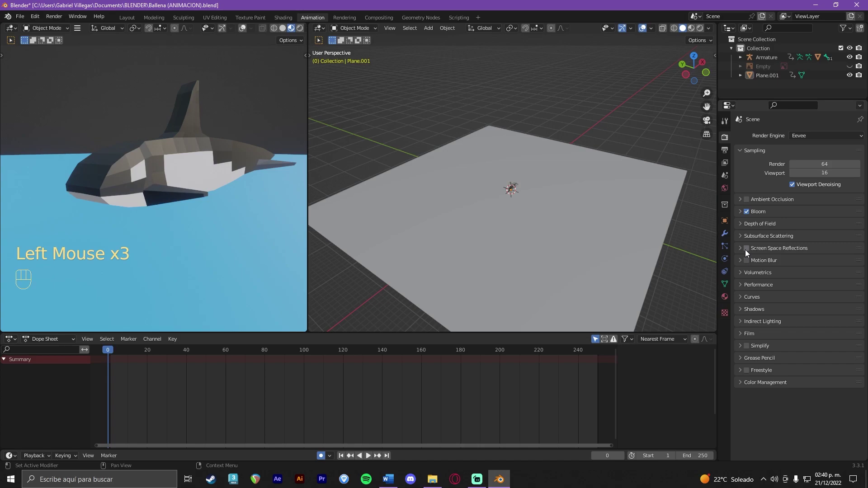